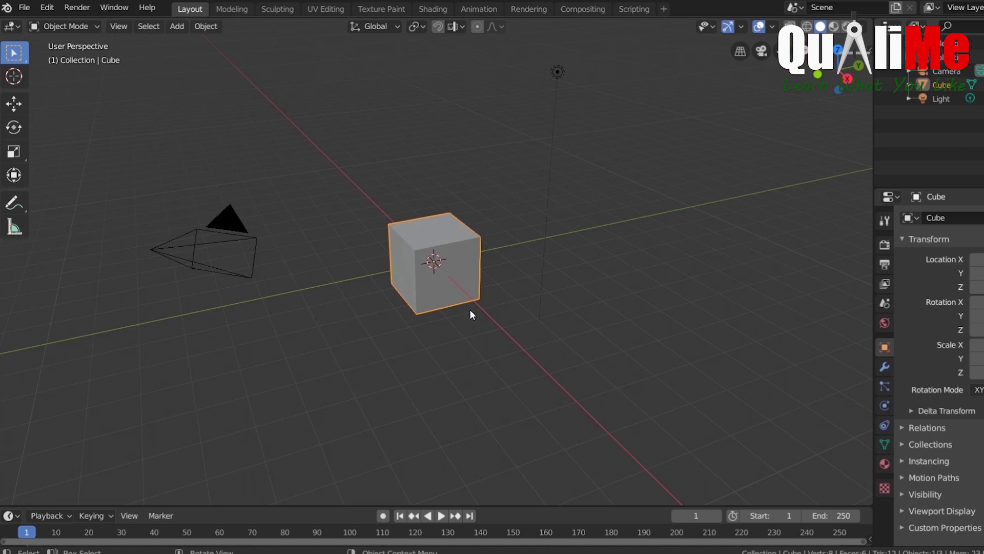
Delete the default cube from the scene.
key("x")
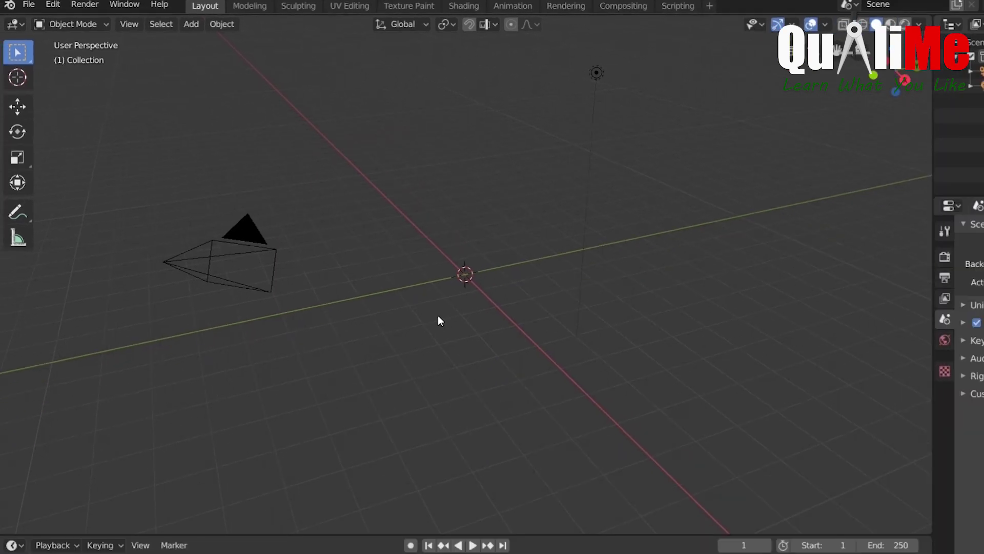
Maximise the 3D viewport so it fills the whole Blender window.
key("ctrl+space")
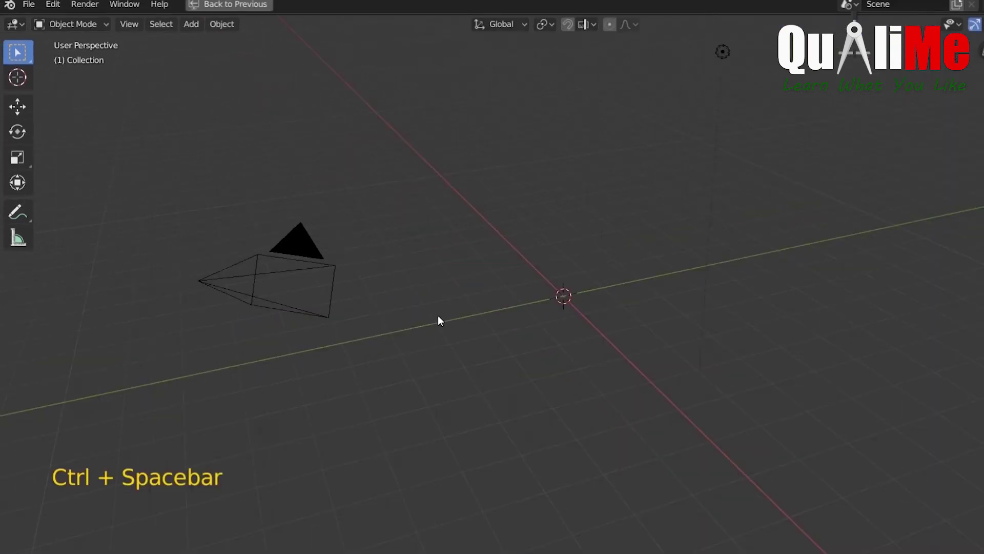
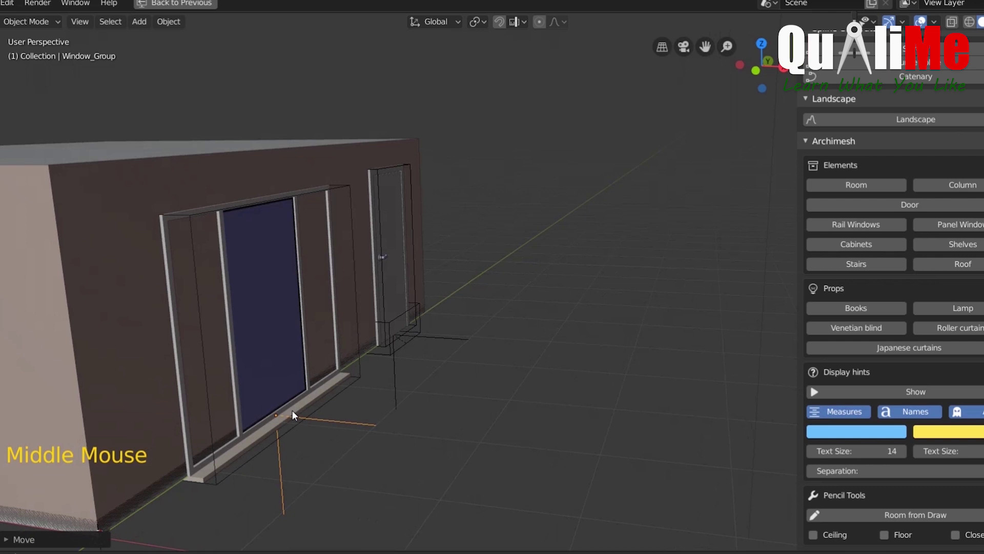
Confirm the wide window's move along X and inspect it in place on the wall.
key("g")
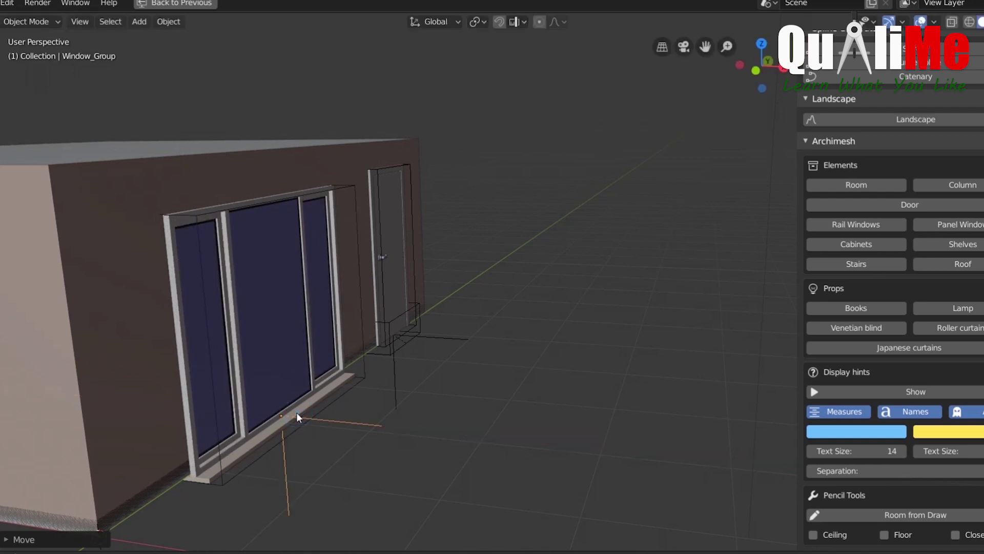
scroll("up", 3)
scroll("down", 3)
scroll("down", 3)
middle_click(160, 457)
Orbit and zoom around the room to check the window beside the door.
scroll("up", 3)
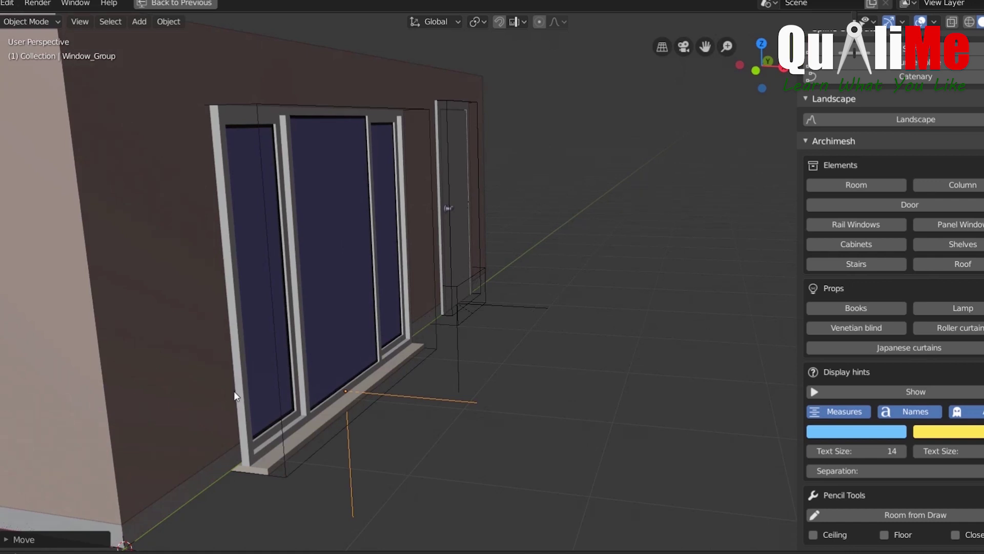
scroll("up", 3)
scroll("down", 3)
scroll("down", 3)
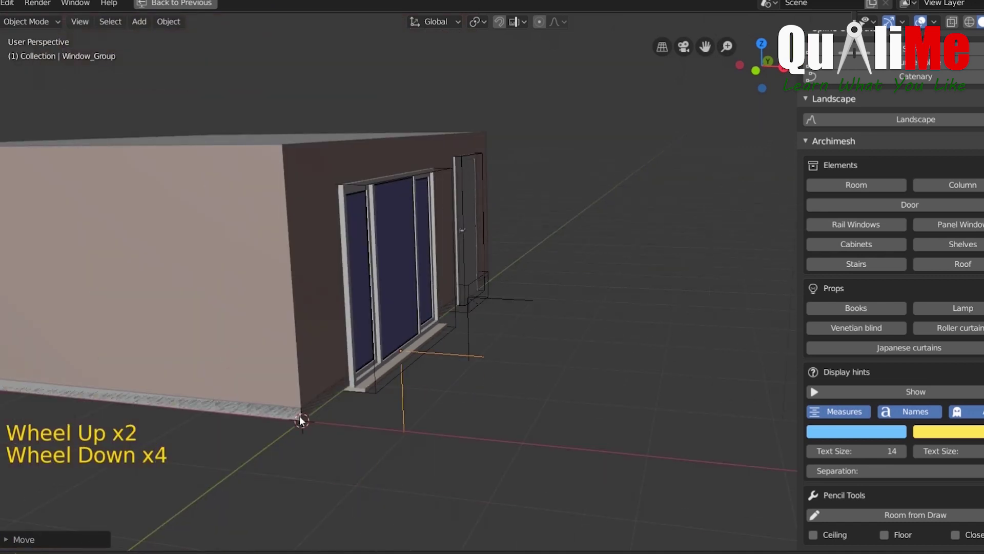
middle_click(309, 458)
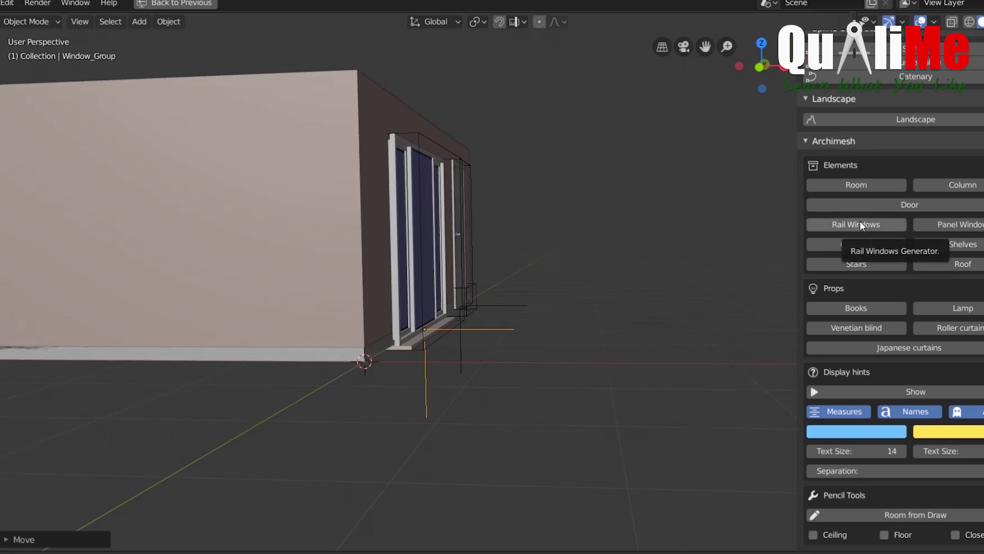
Add a new Archimesh rail window and select its group object facing the side wall.
left_click(866, 227)
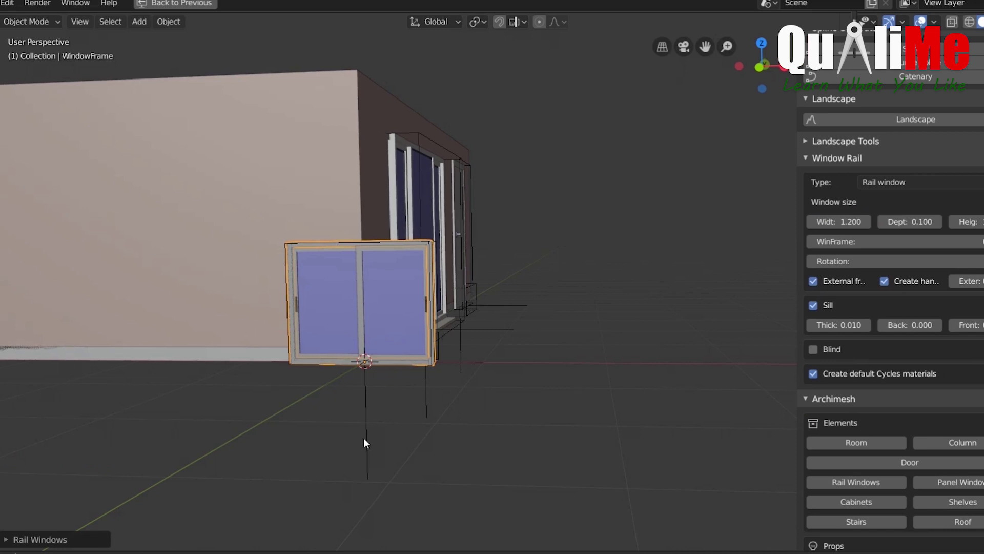
left_click(371, 443)
middle_click(222, 458)
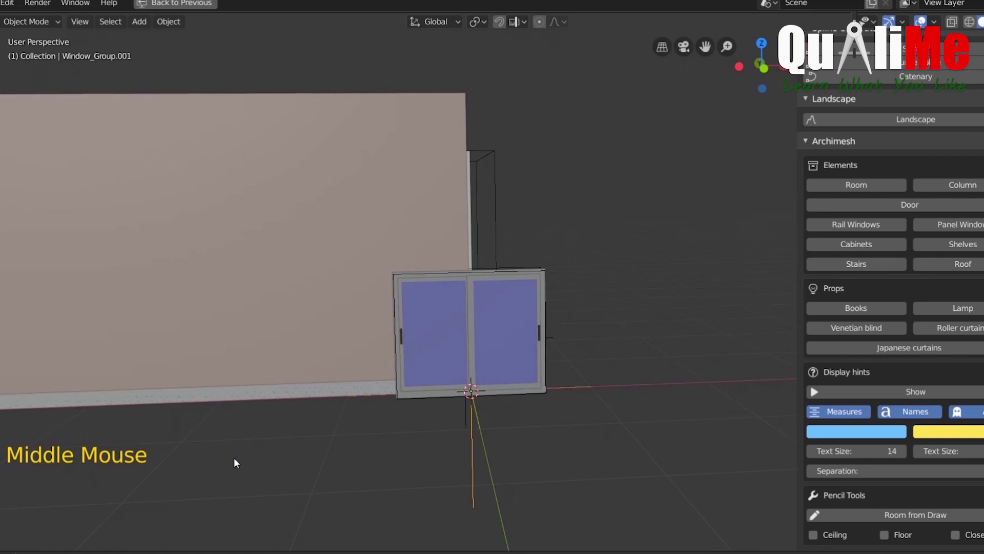
Slide the small two-pane window along the side wall and raise it up along Z.
key("g")
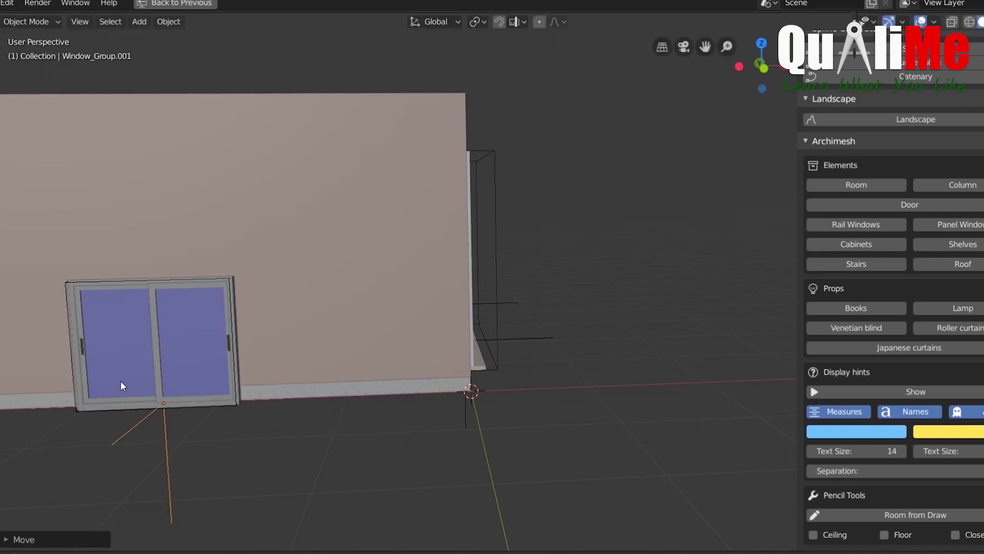
key("g")
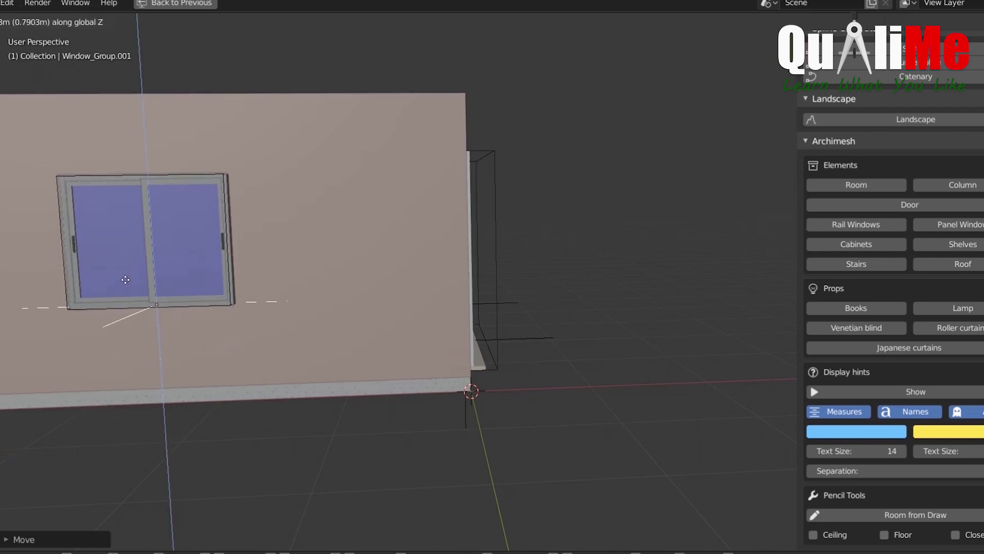
middle_click(259, 463)
scroll("down", 3)
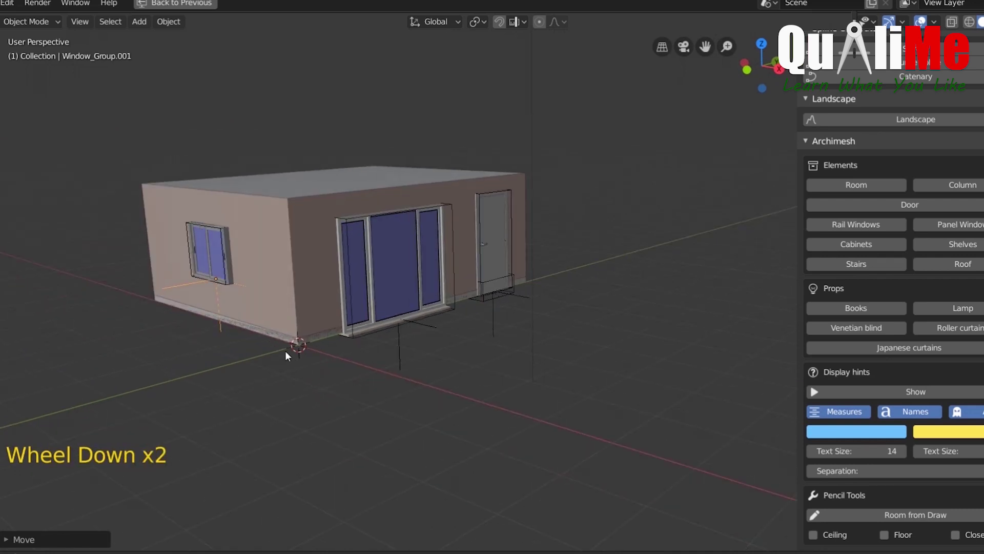
middle_click(432, 381)
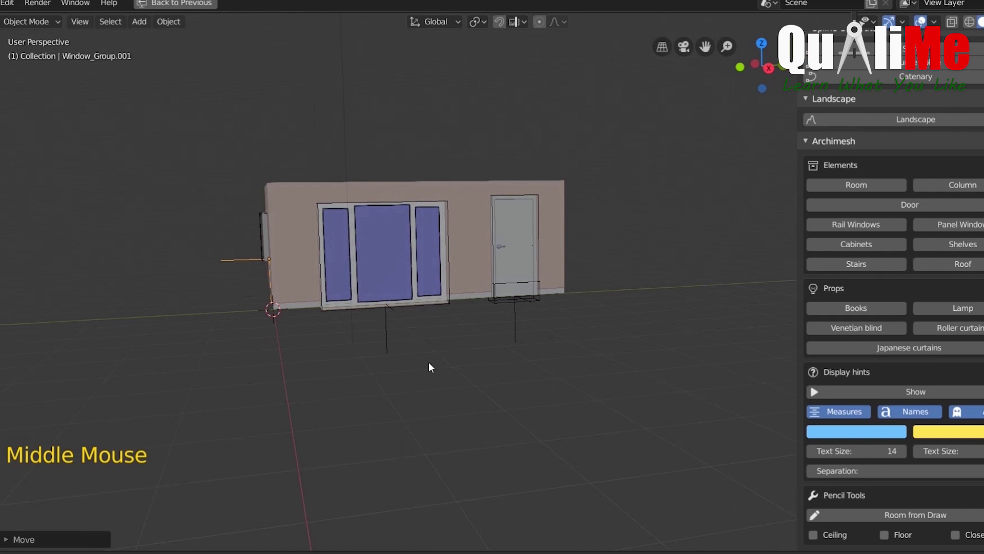
Try rotating the door leaf open, then undo to leave the door unchanged.
scroll("up", 3)
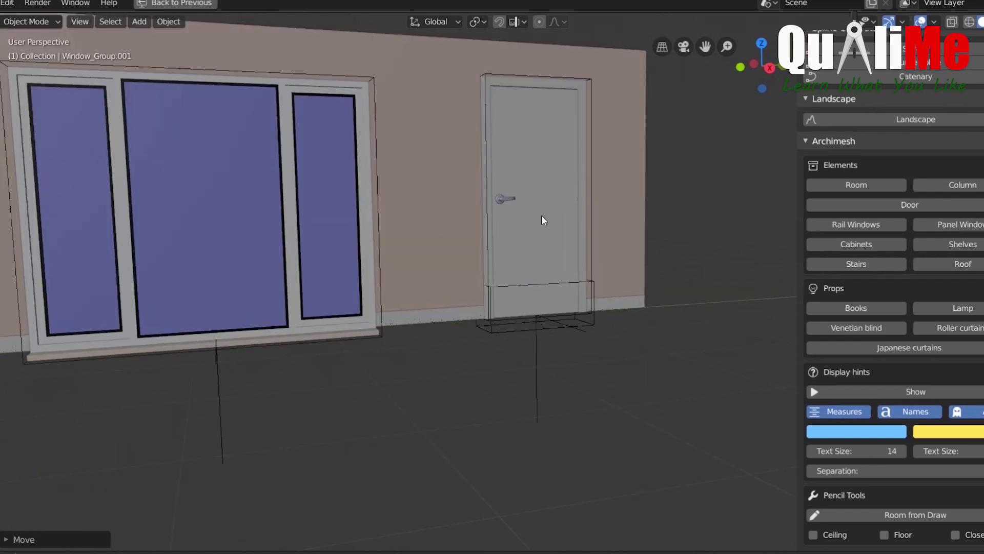
left_click(544, 219)
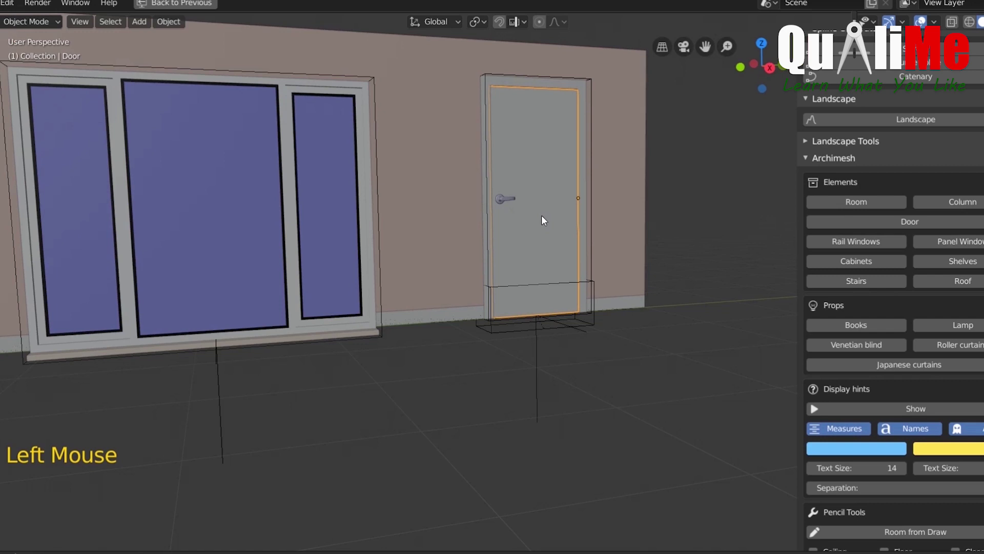
key("r")
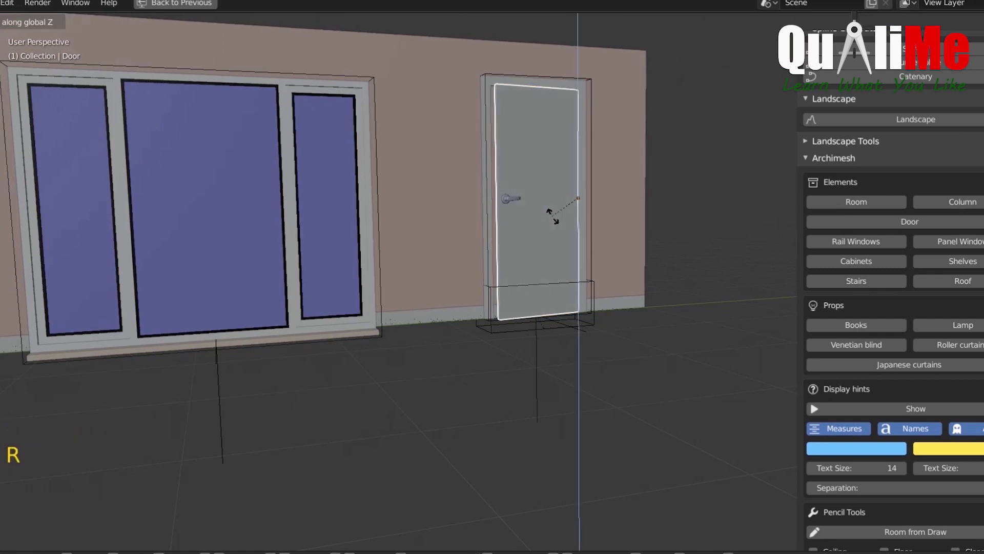
scroll("up", 3)
scroll("down", 3)
key("ctrl+z")
Select the room walls to show the Archimesh Room settings in the sidebar.
left_click(418, 214)
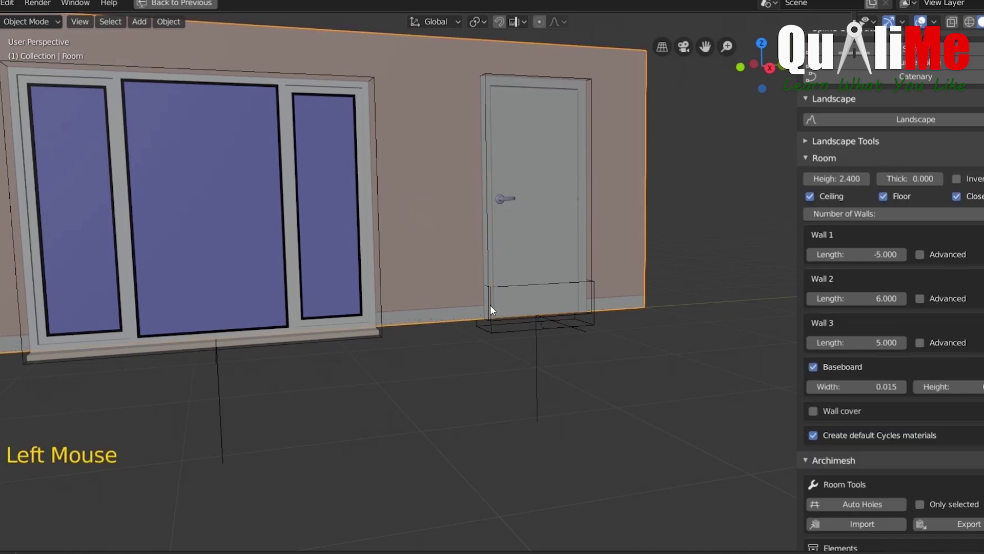
scroll("down", 3)
Run Auto Holes in the Room Tools panel to cut window and door openings in the walls.
scroll("down", 3)
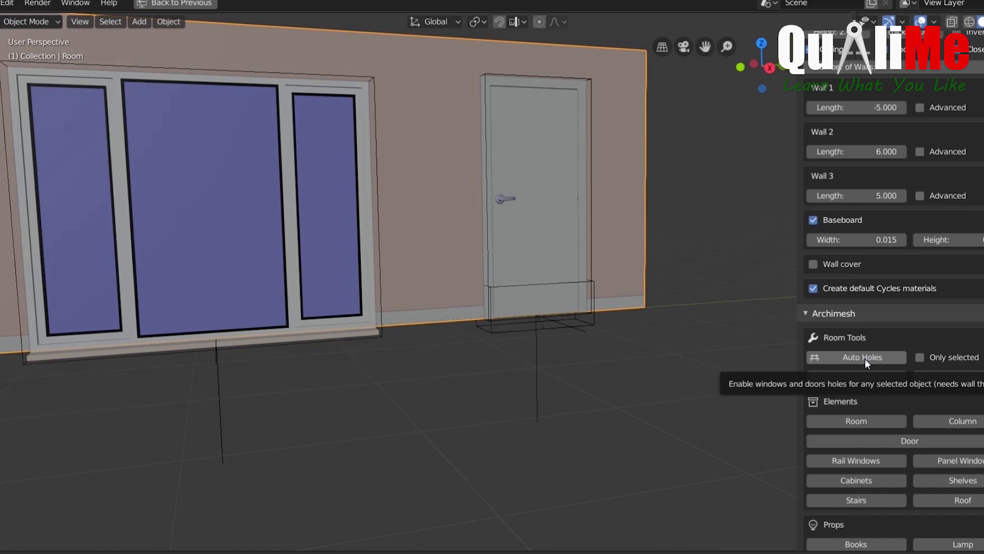
left_click(871, 364)
scroll("up", 3)
scroll("down", 3)
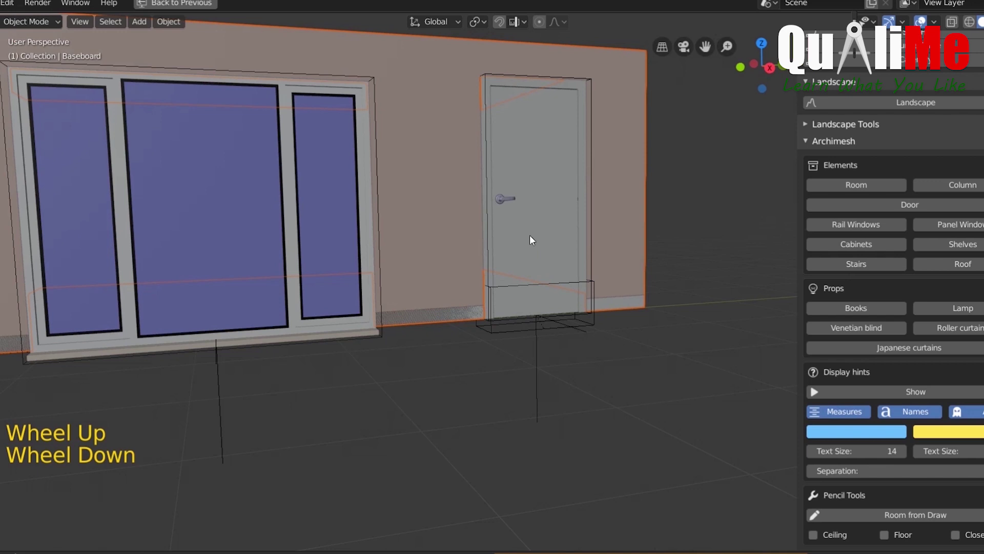
Rotate the door open and look through the exposed doorway.
left_click(534, 239)
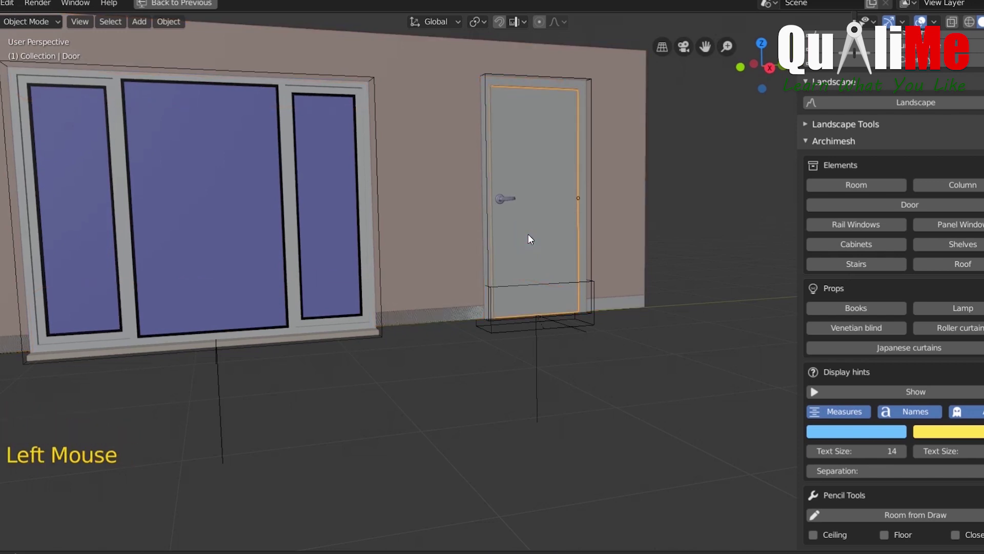
key("r")
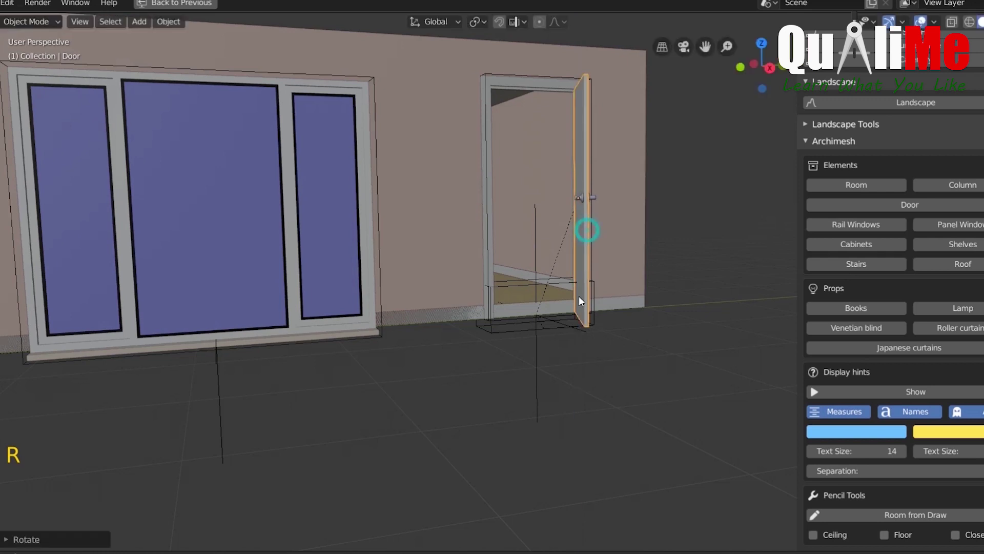
scroll("up", 3)
middle_click(556, 371)
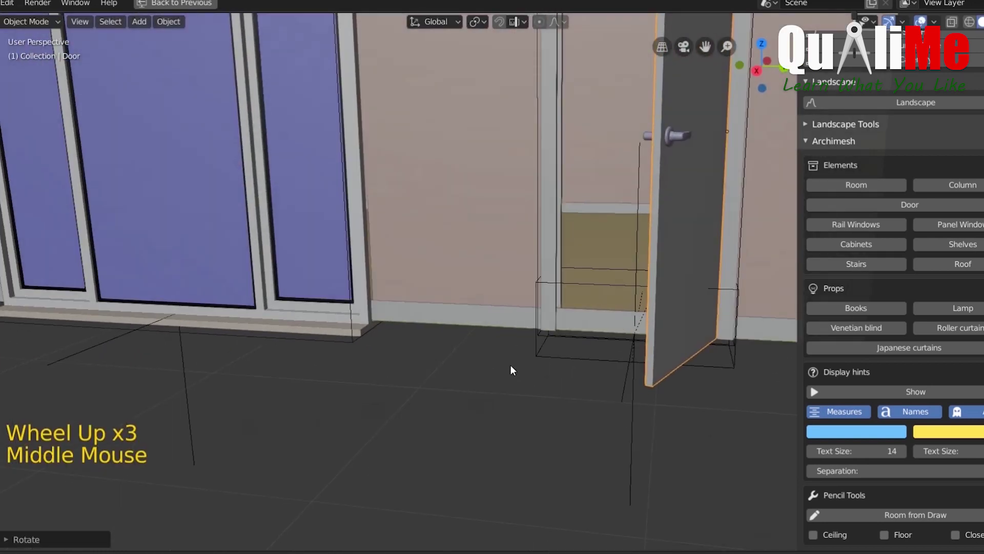
middle_click(617, 296)
Orbit down to the doorway threshold to examine the baseboard running across it.
scroll("up", 3)
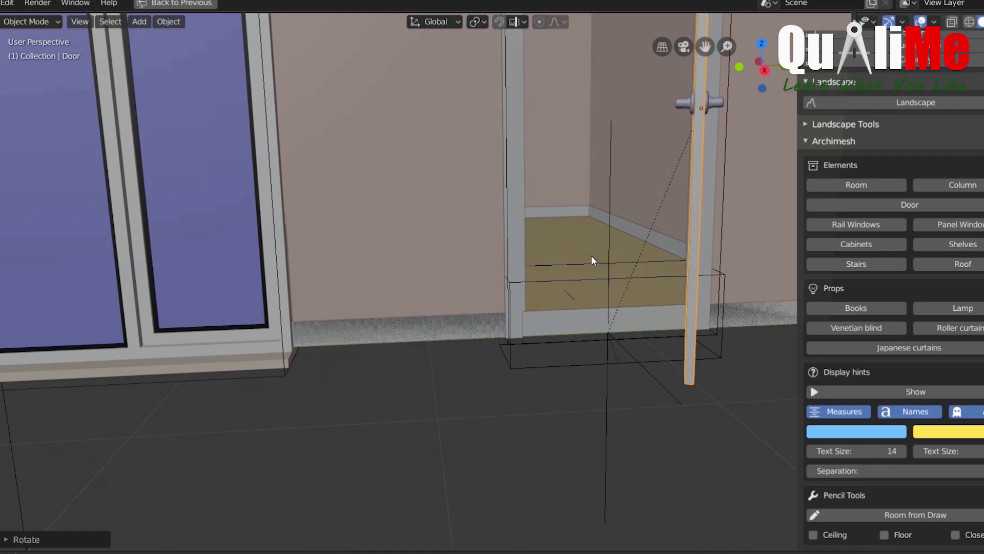
middle_click(594, 259)
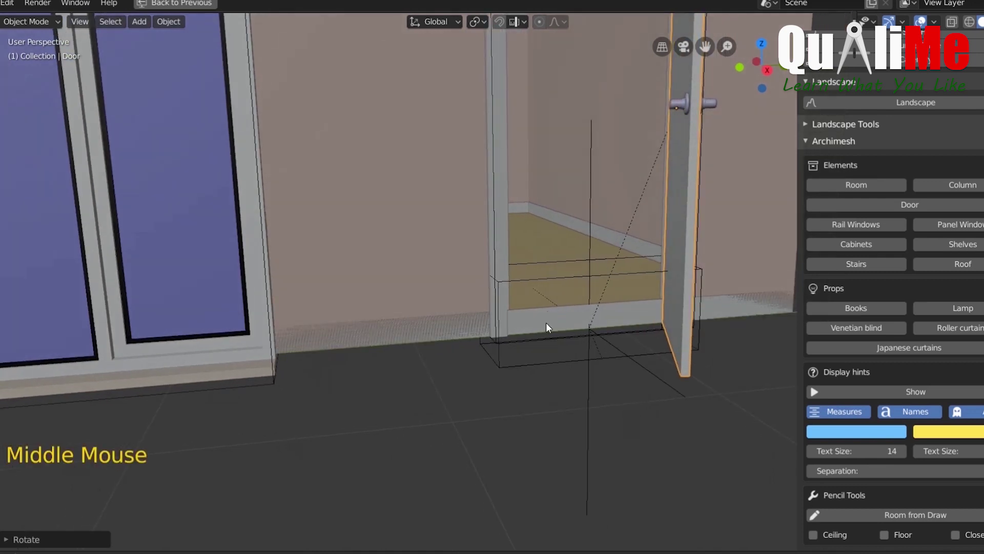
middle_click(551, 385)
scroll("up", 3)
middle_click(706, 454)
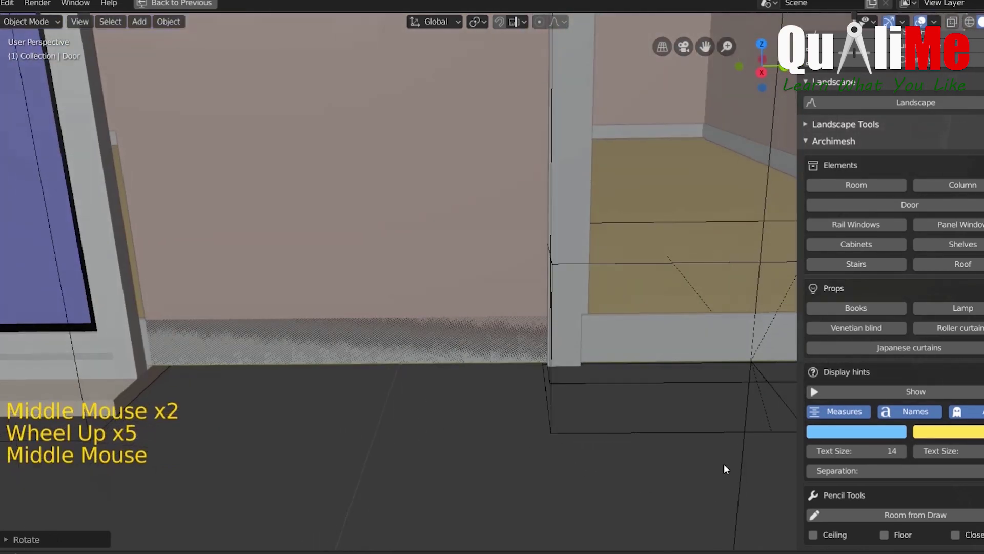
middle_click(386, 352)
Select the baseboard and bring its doorway section into view.
left_click(427, 272)
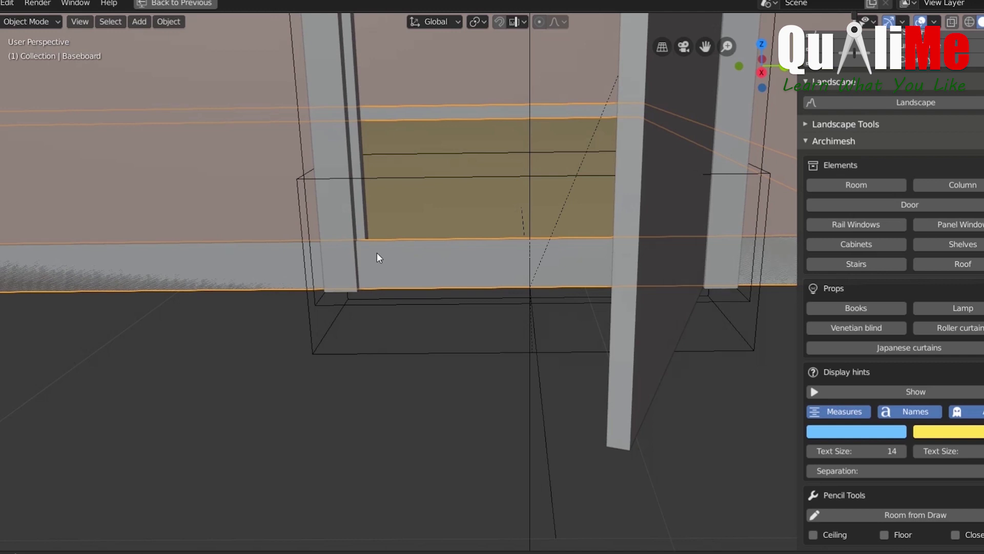
scroll("down", 3)
key("a")
scroll("down", 3)
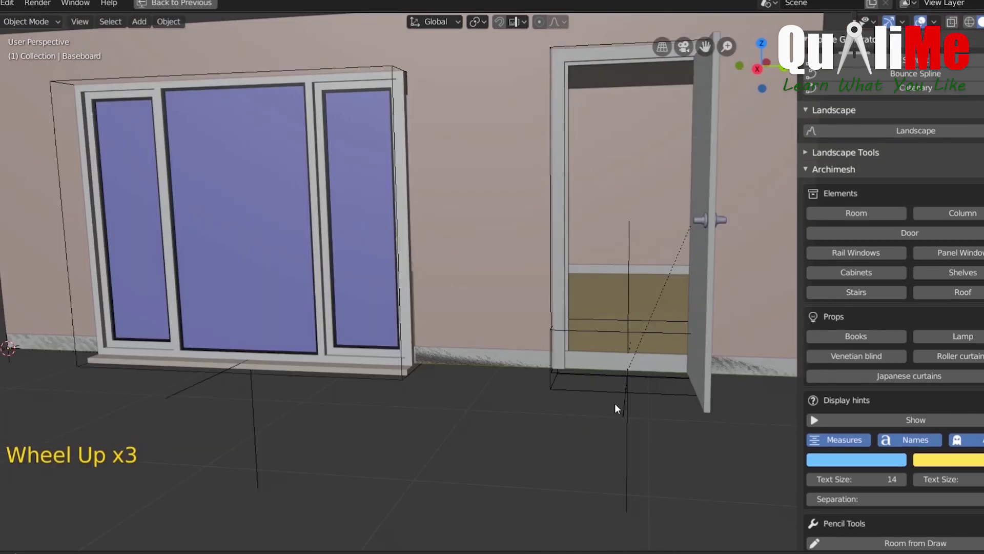
middle_click(618, 407)
scroll("up", 3)
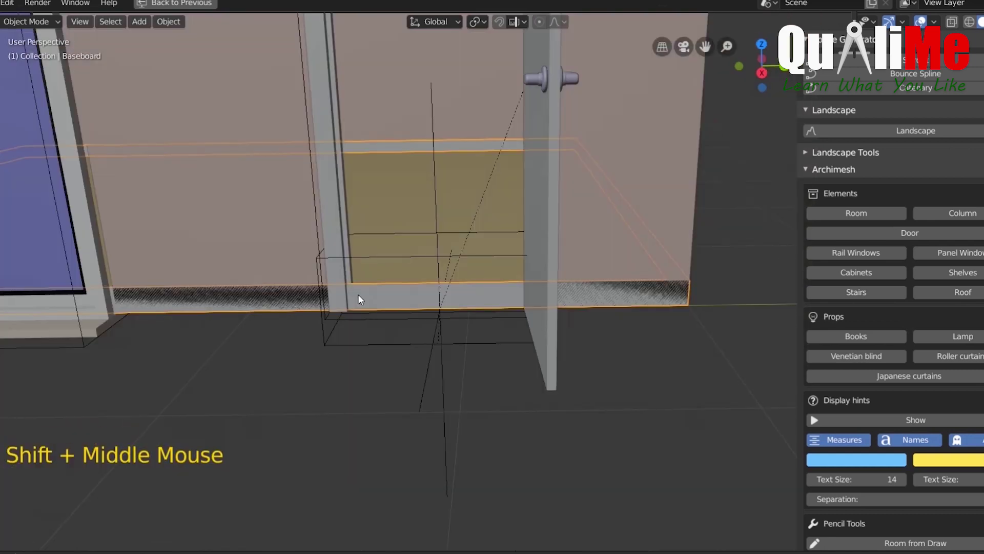
In Edit Mode with face select, delete the baseboard face across the doorway.
key("Tab")
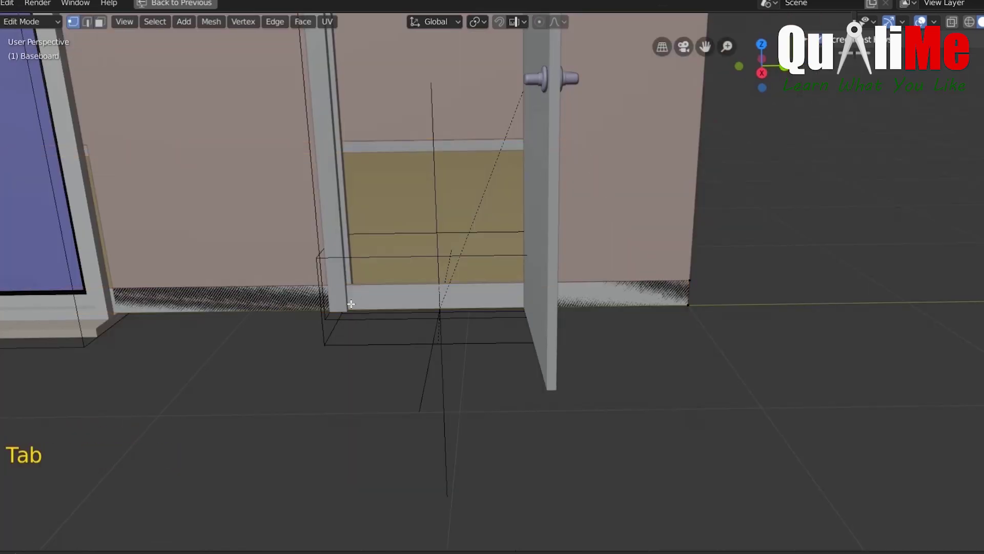
key("ctrl+r")
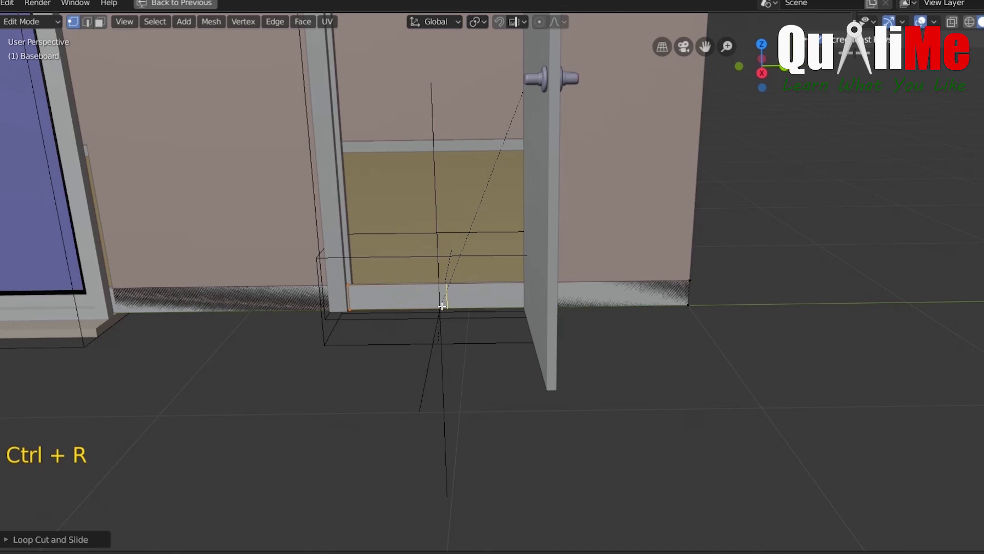
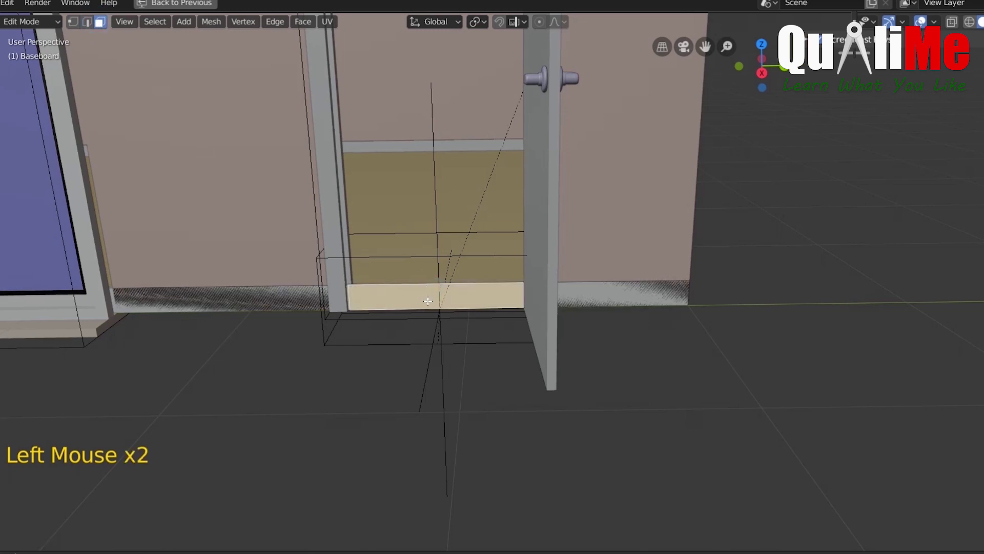
key("Delete")
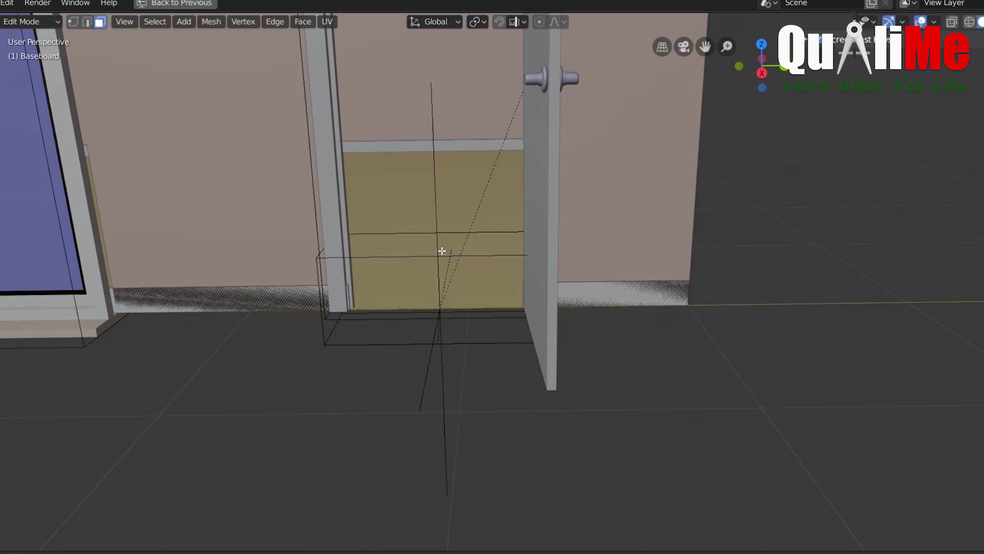
scroll("down", 3)
scroll("down", 3)
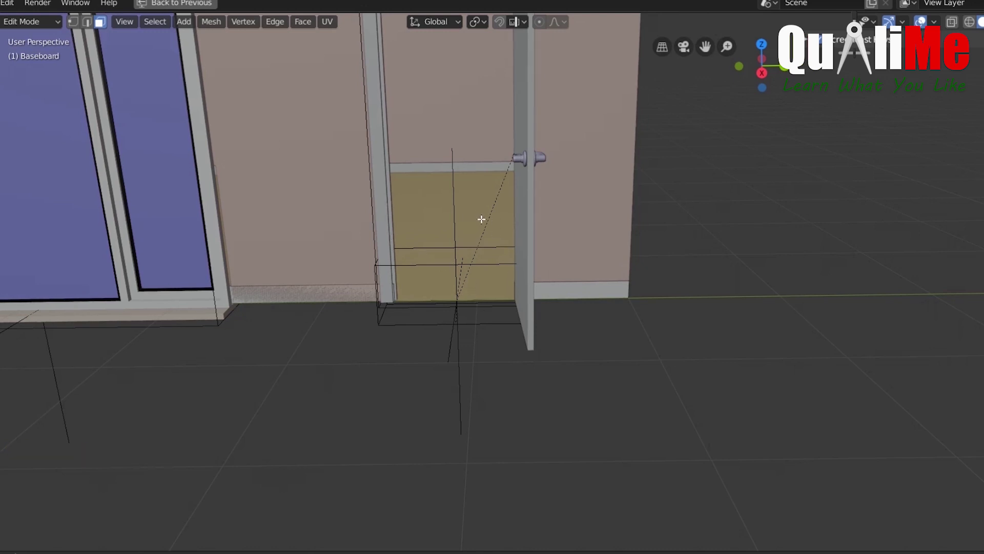
scroll("down", 3)
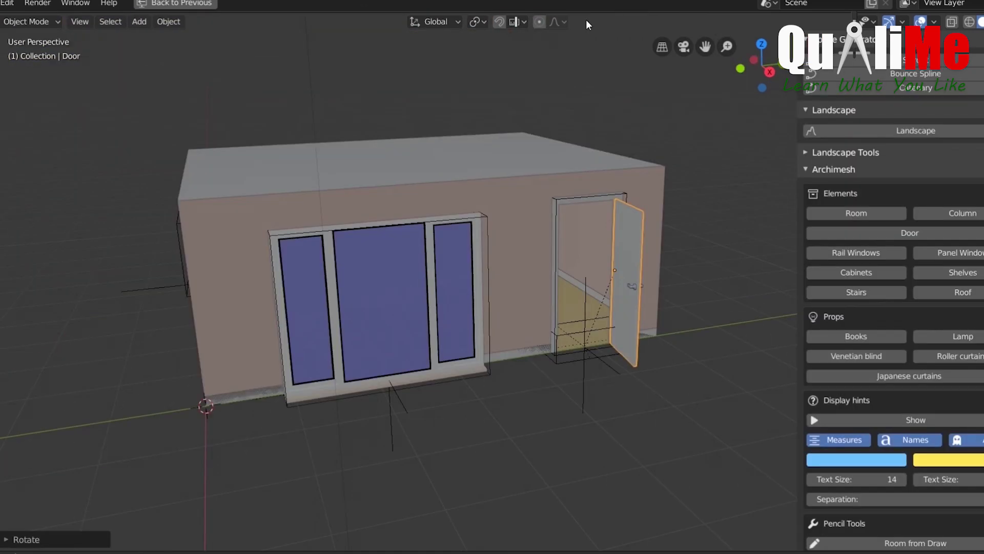